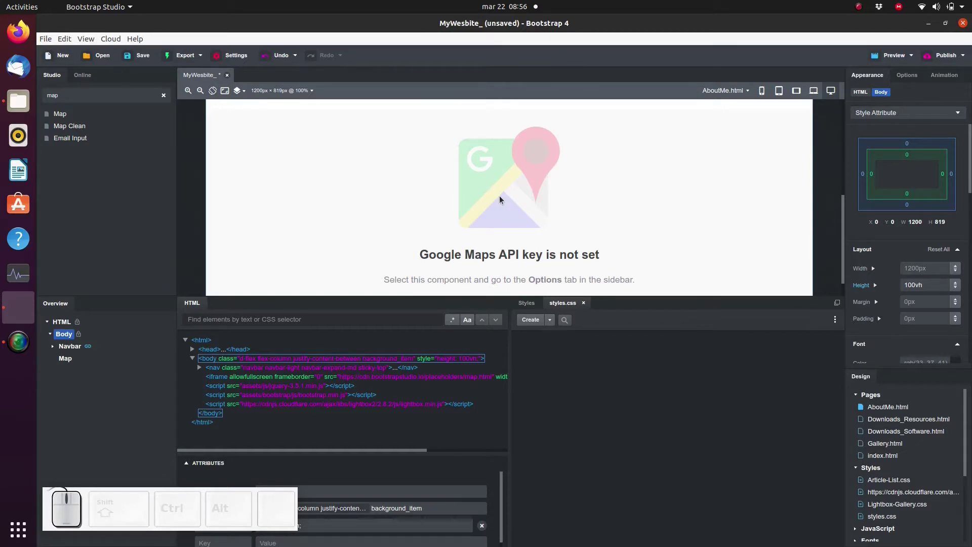
Select the embedded Map component on the About Me page to reach its options.
{"action": "left_click", "coordinate": [503, 199]}
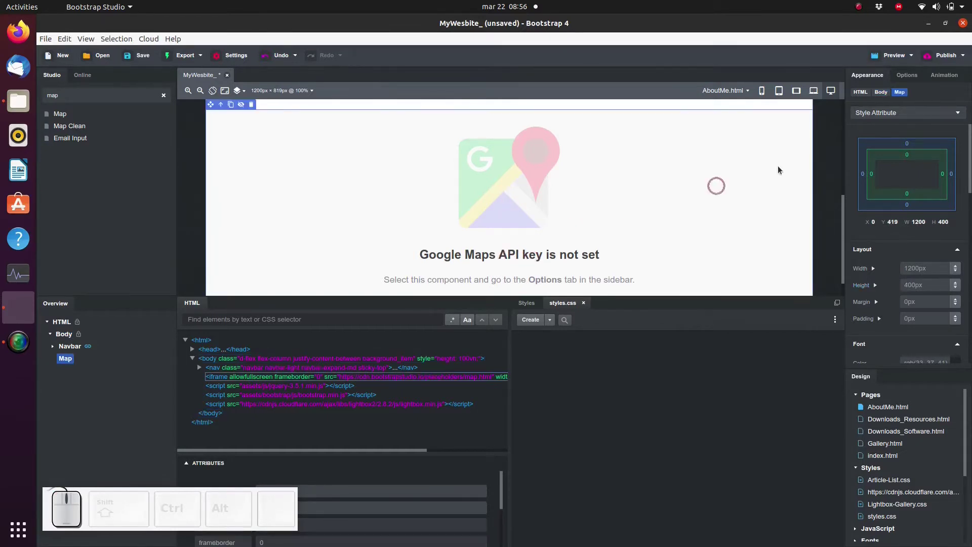
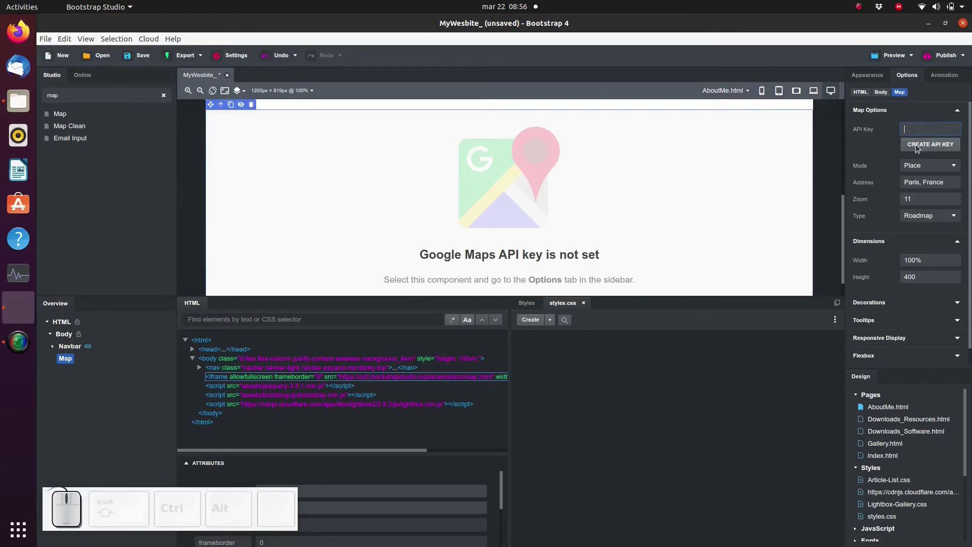
Launch Google Cloud's enable Maps Embed API page from Create API Key and list the available projects.
{"action": "left_click", "coordinate": [919, 149]}
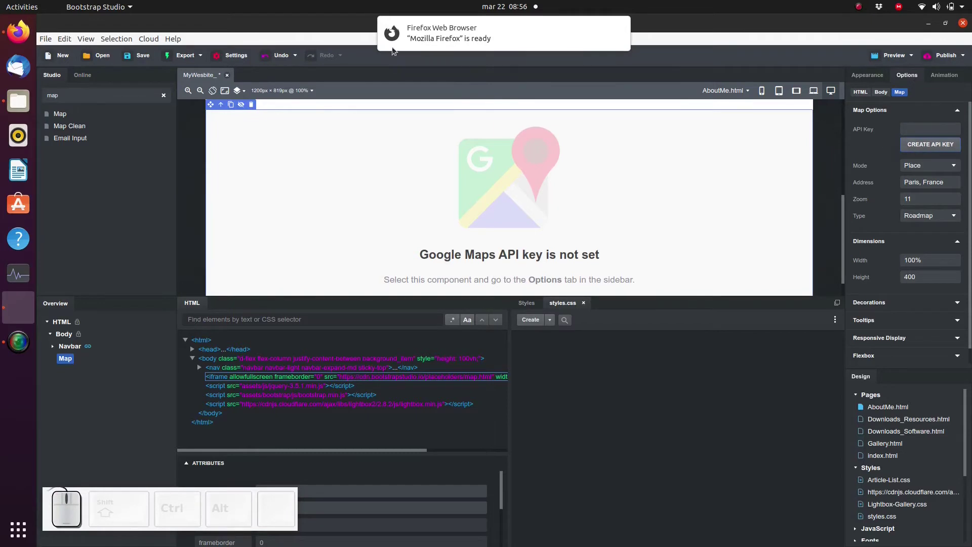
{"action": "left_click", "coordinate": [17, 33]}
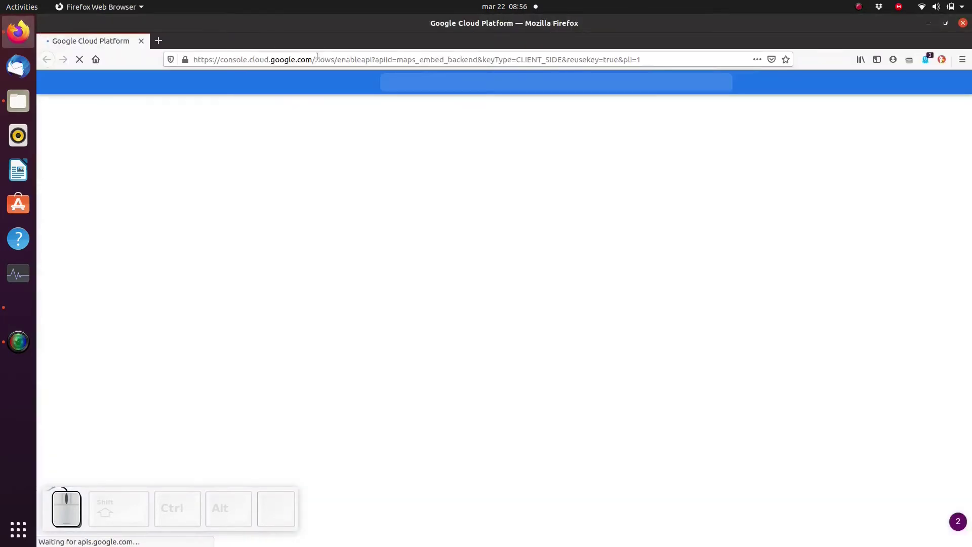
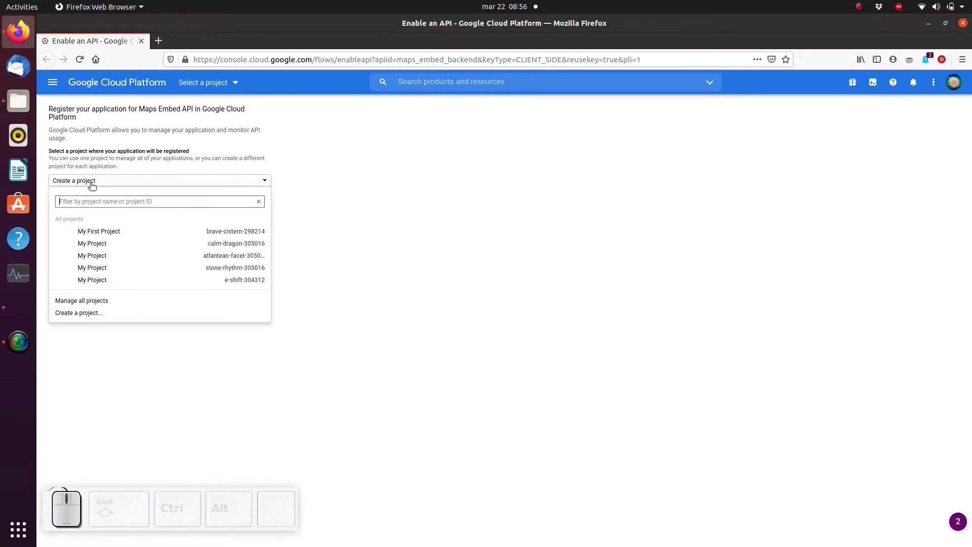
Register the Maps Embed API under My First Project and copy the new 'API key 1' to the clipboard.
{"action": "left_click", "coordinate": [110, 238]}
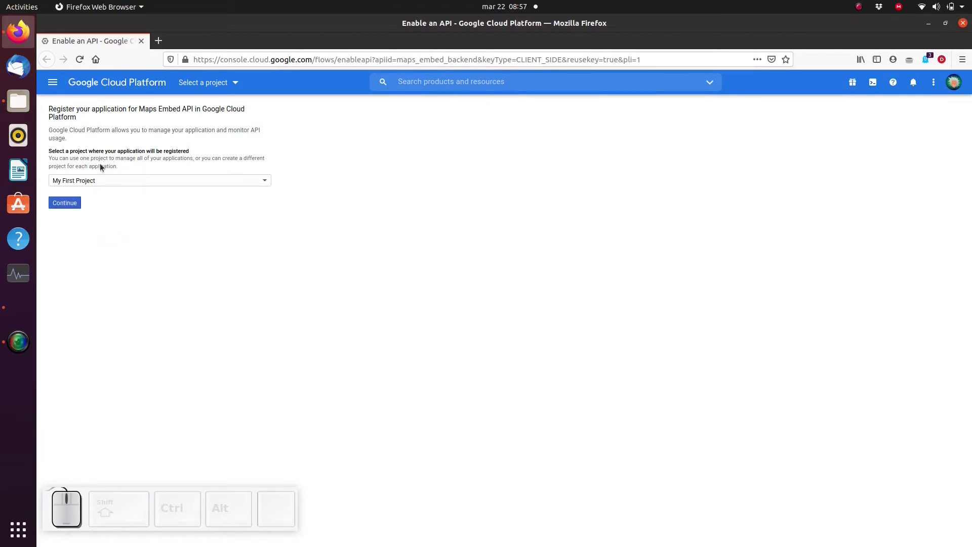
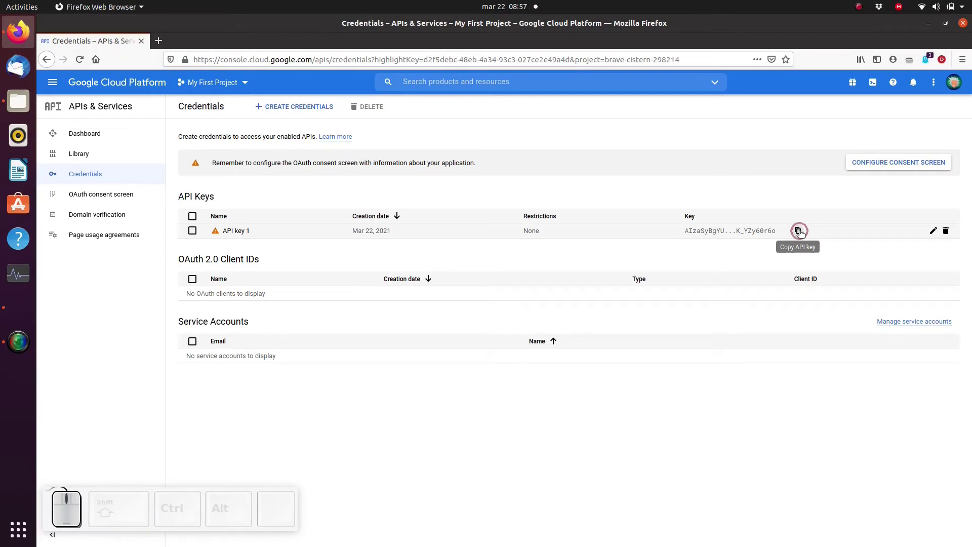
{"action": "left_click", "coordinate": [801, 234]}
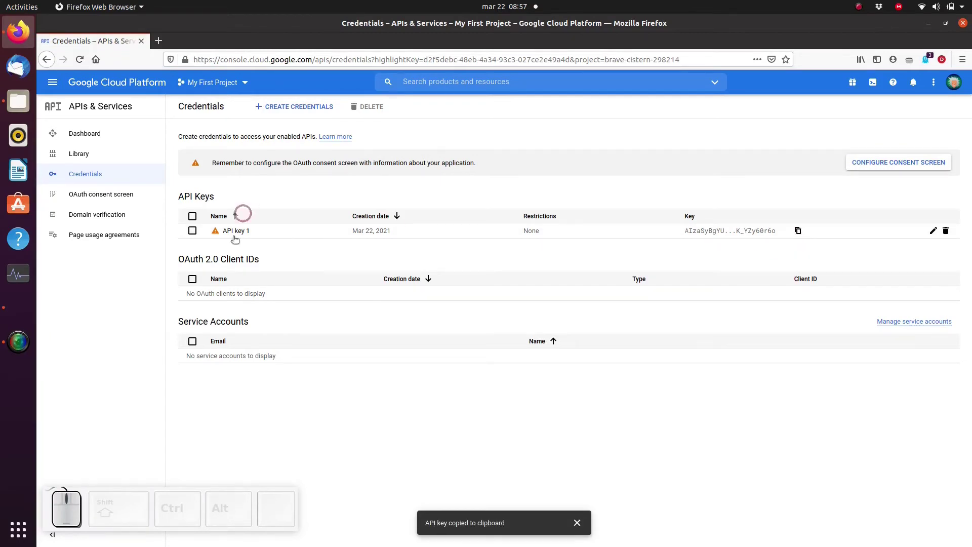
Paste the API key into the map, save the project, and change its address from Paris to Timbuktu, Mali.
{"action": "left_click", "coordinate": [16, 307]}
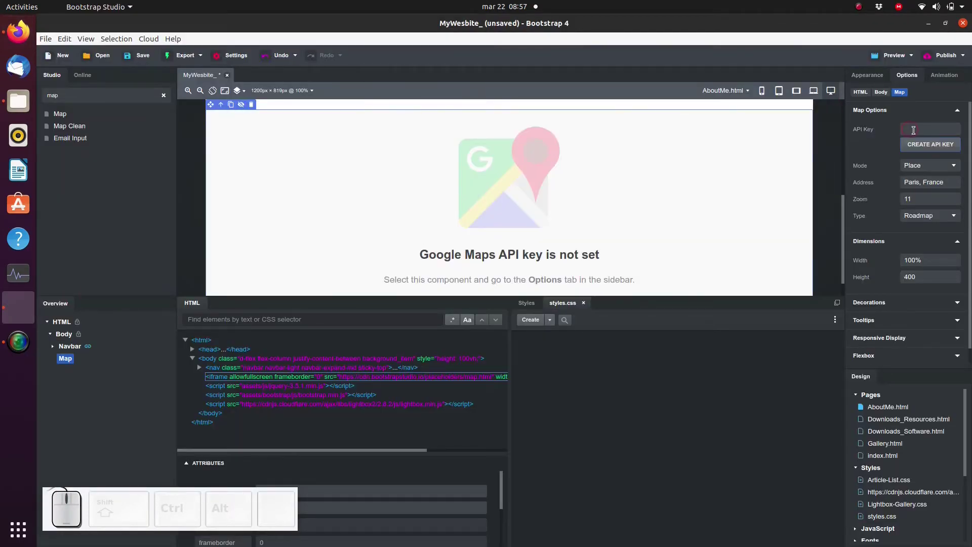
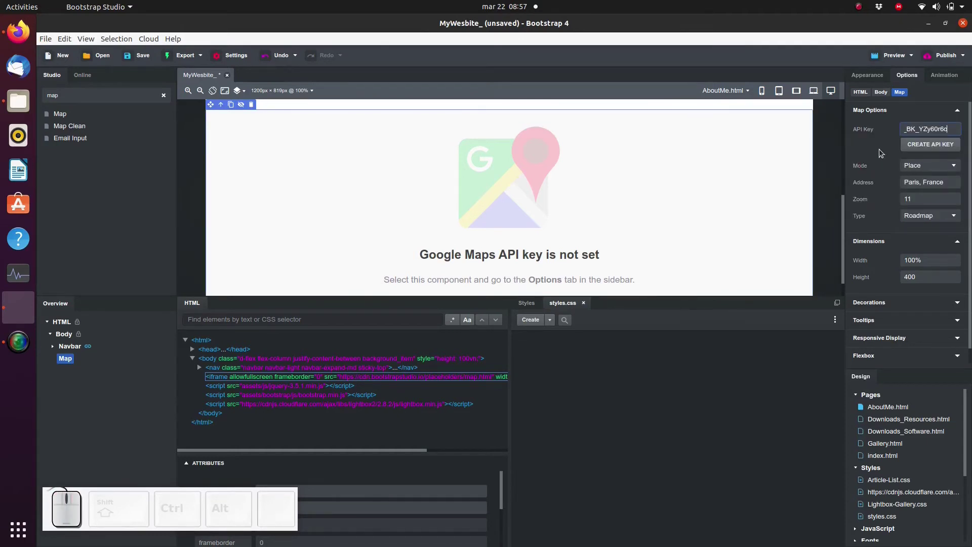
{"action": "left_click", "coordinate": [878, 150]}
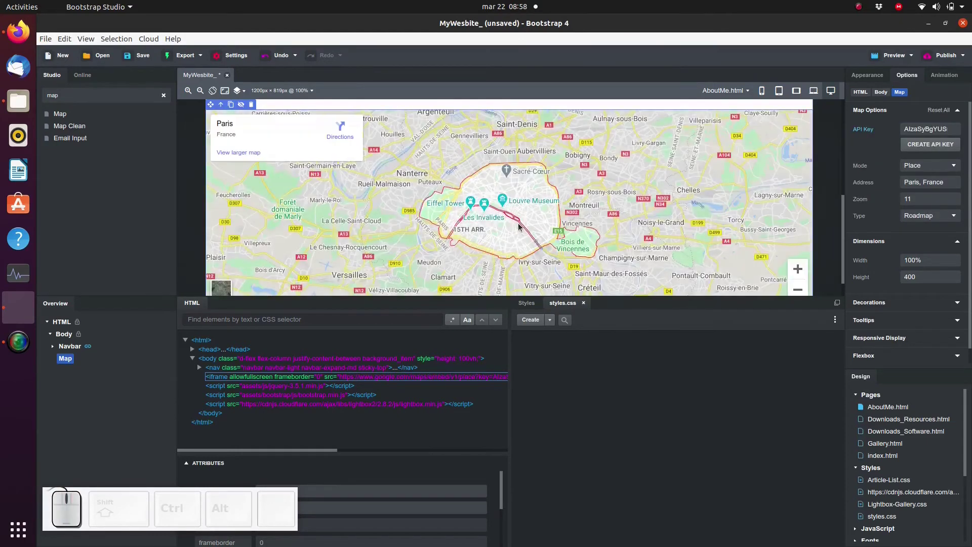
{"action": "left_click", "coordinate": [803, 270]}
{"action": "key", "text": "ctrl+s"}
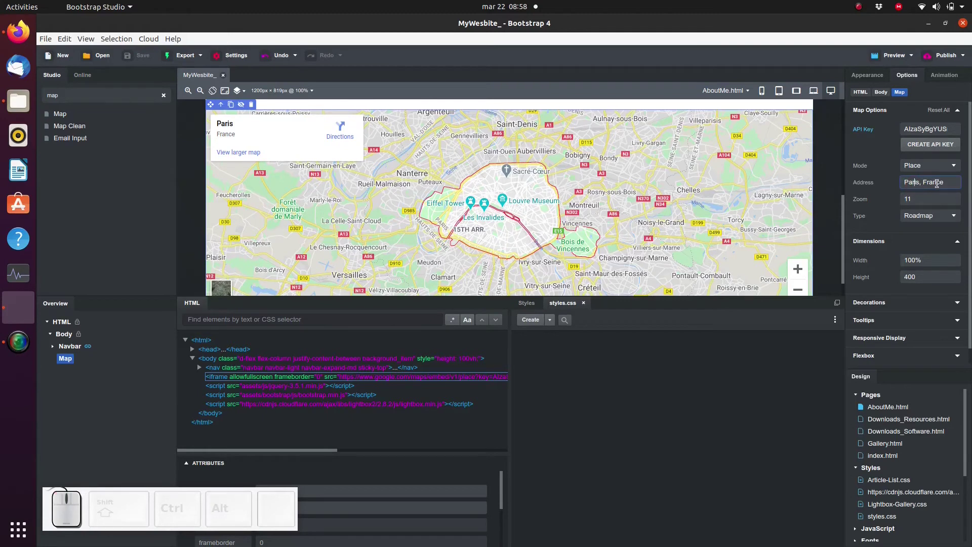
{"action": "key", "text": "ctrl+a"}
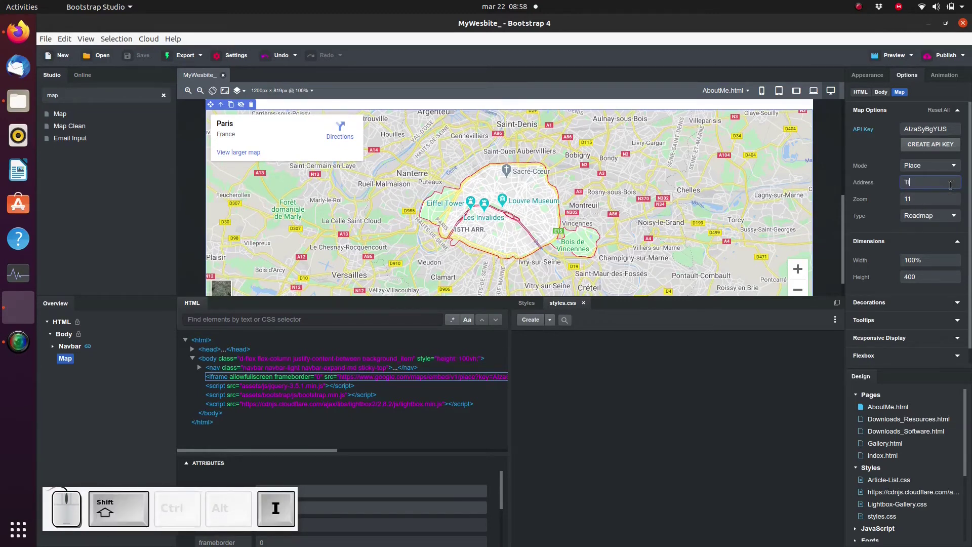
{"action": "key", "text": "space"}
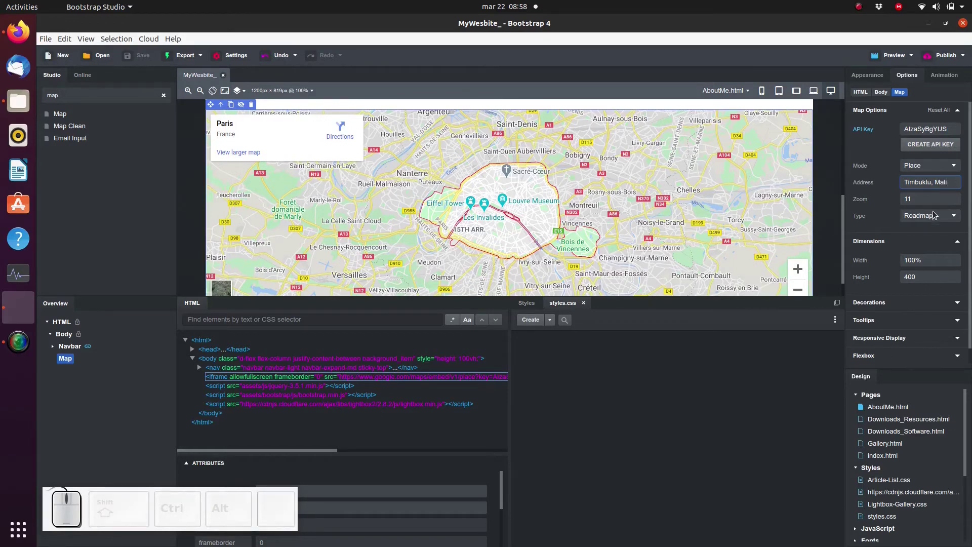
Try the satellite map type, return to Roadmap, and set the map width to 50%.
{"action": "left_click", "coordinate": [935, 218]}
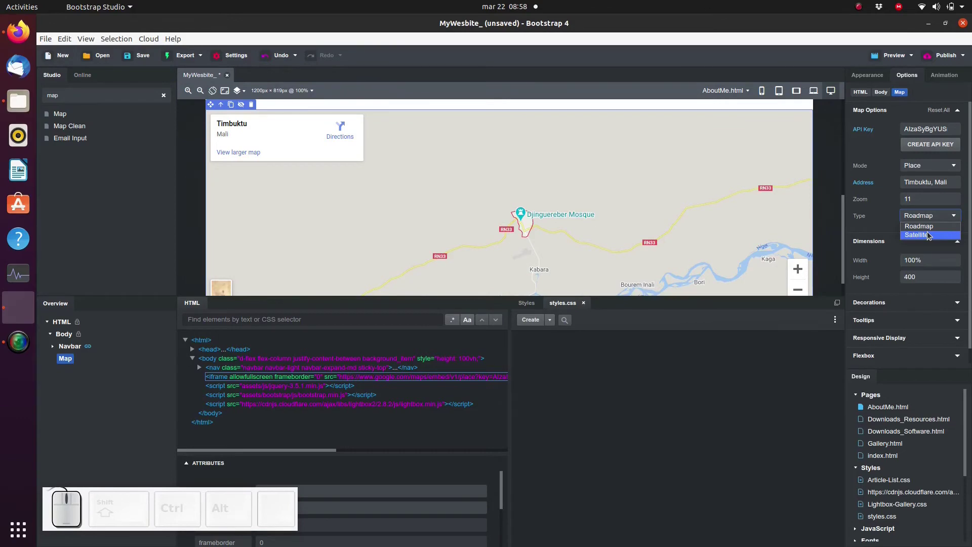
{"action": "left_click", "coordinate": [931, 236]}
{"action": "left_click", "coordinate": [927, 216]}
{"action": "left_click", "coordinate": [924, 228]}
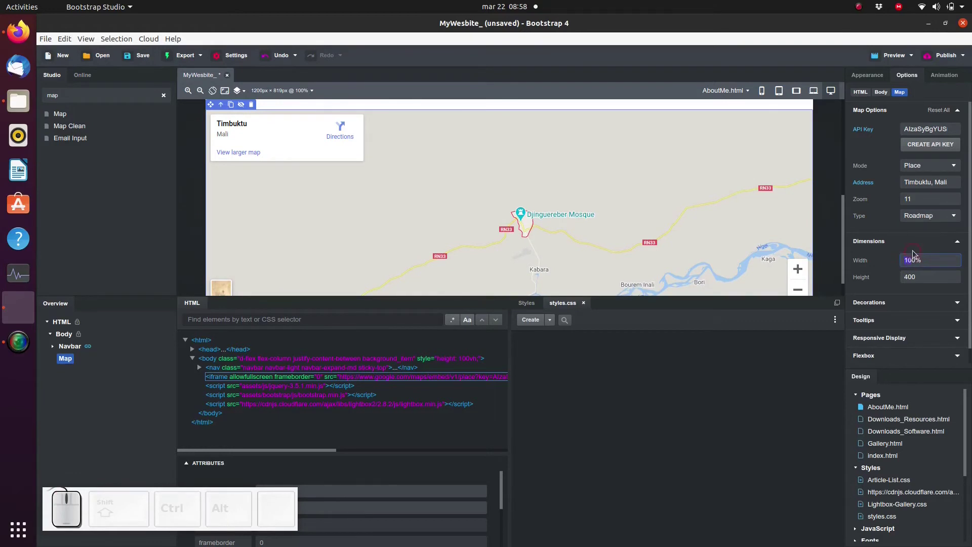
{"action": "key", "text": "5"}
{"action": "key", "text": "Return"}
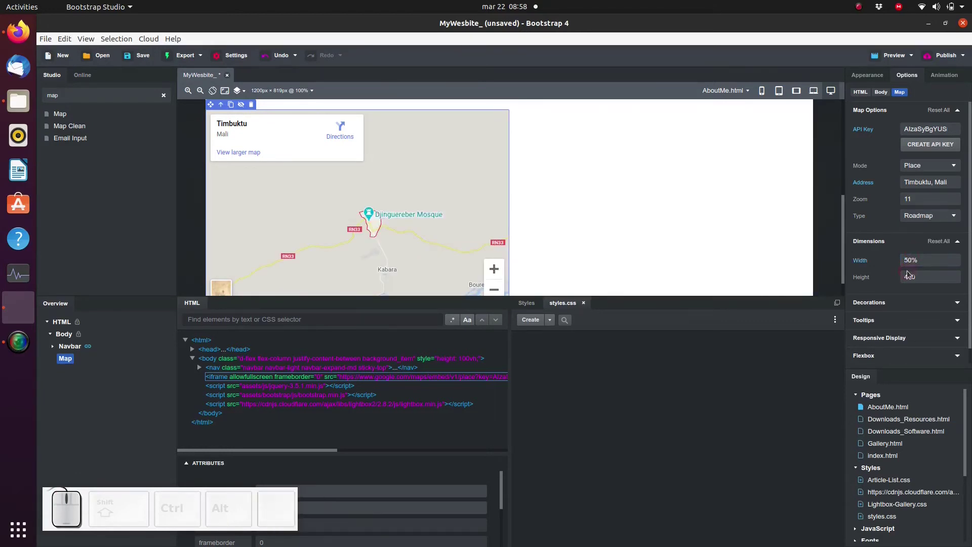
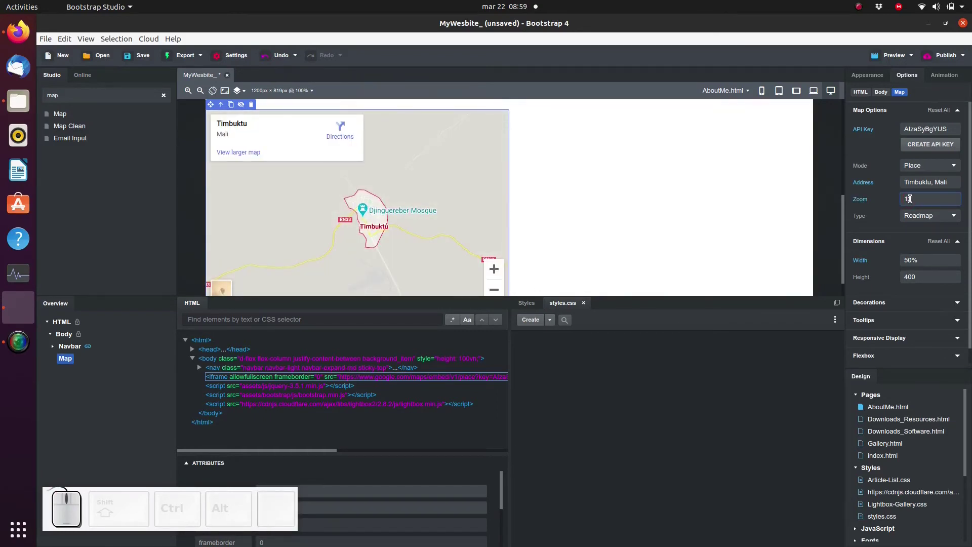
Raise the map's zoom level so it shows Timbuktu's streets up close.
{"action": "key", "text": "7"}
{"action": "key", "text": "Left"}
{"action": "key", "text": "BackSpace"}
{"action": "key", "text": "Return"}
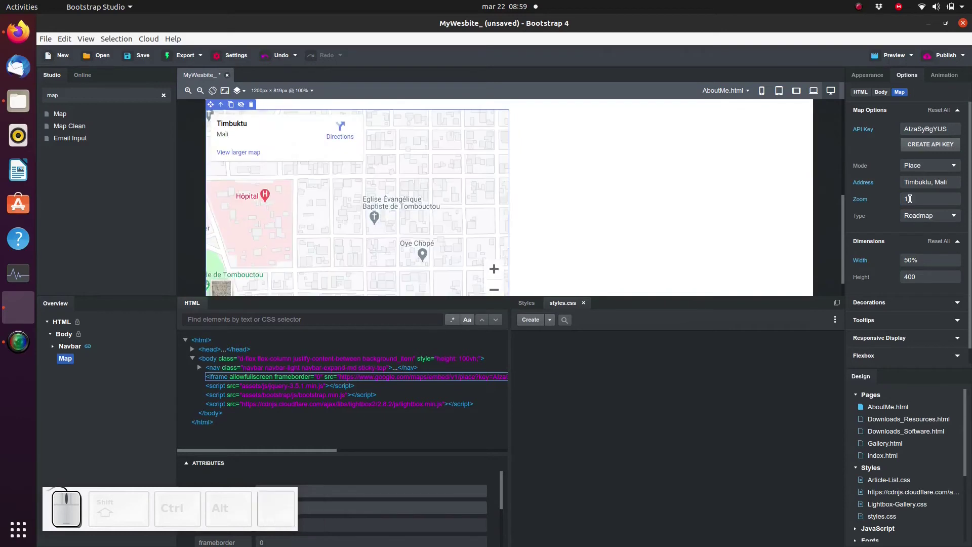
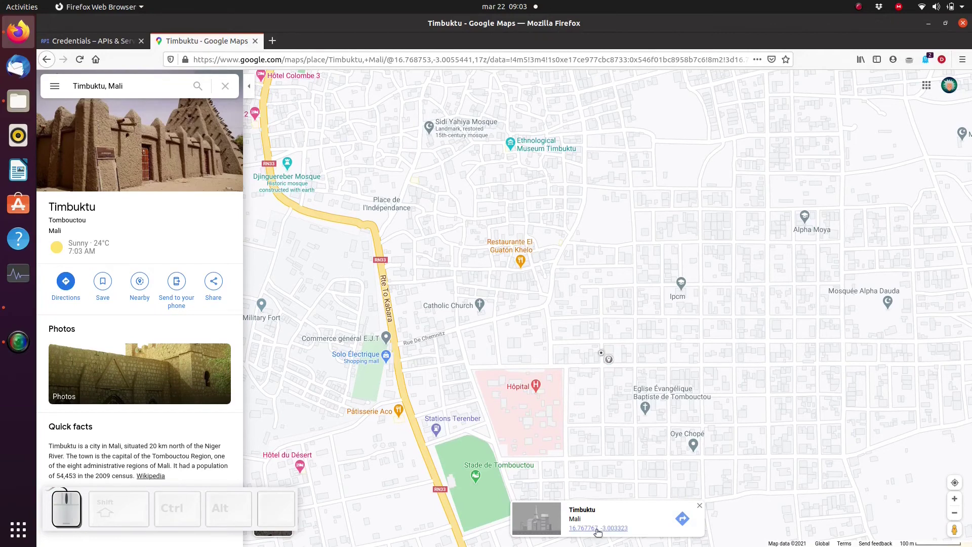
Pin a spot in central Timbuktu and select its coordinates 16.767767, -3.003323 for copying.
{"action": "left_click", "coordinate": [598, 532]}
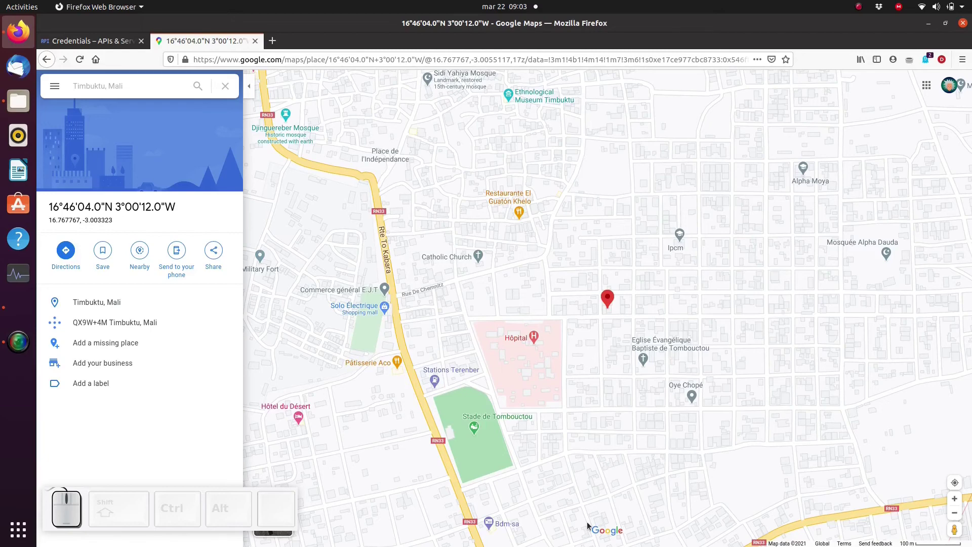
{"action": "left_click", "coordinate": [119, 226]}
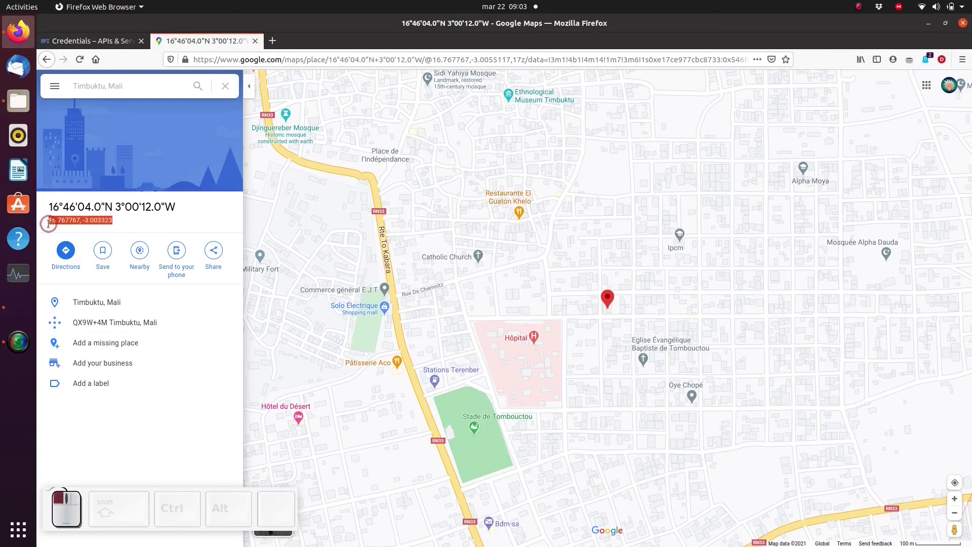
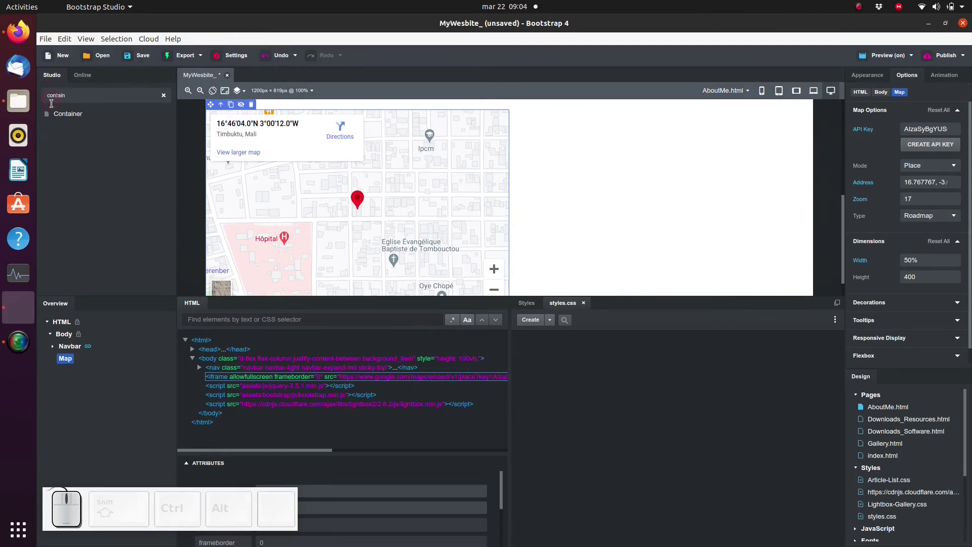
Add a Container to the page and move the Map inside it.
{"action": "left_click_drag", "start_coordinate": [70, 120], "coordinate": [72, 340]}
{"action": "left_click", "coordinate": [72, 378]}
{"action": "left_click_drag", "start_coordinate": [70, 362], "coordinate": [78, 371]}
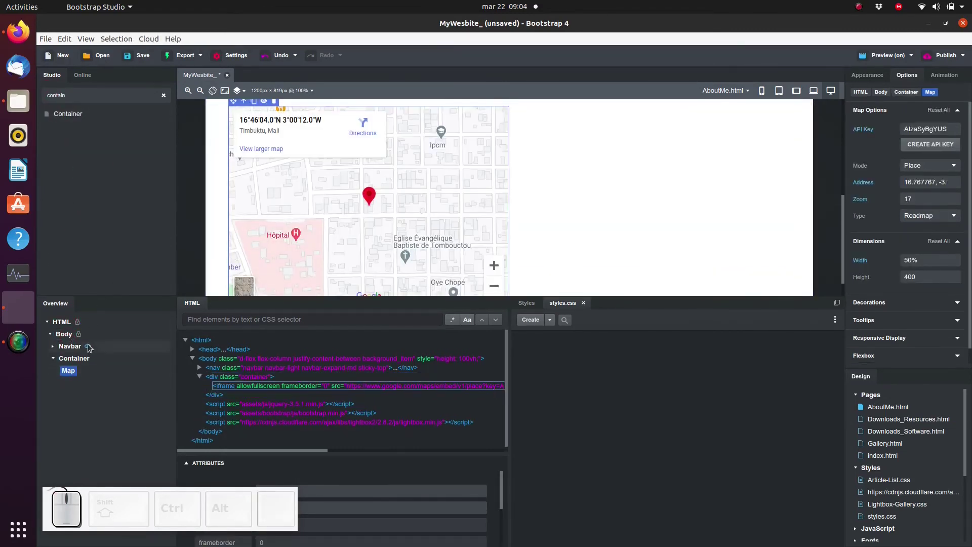
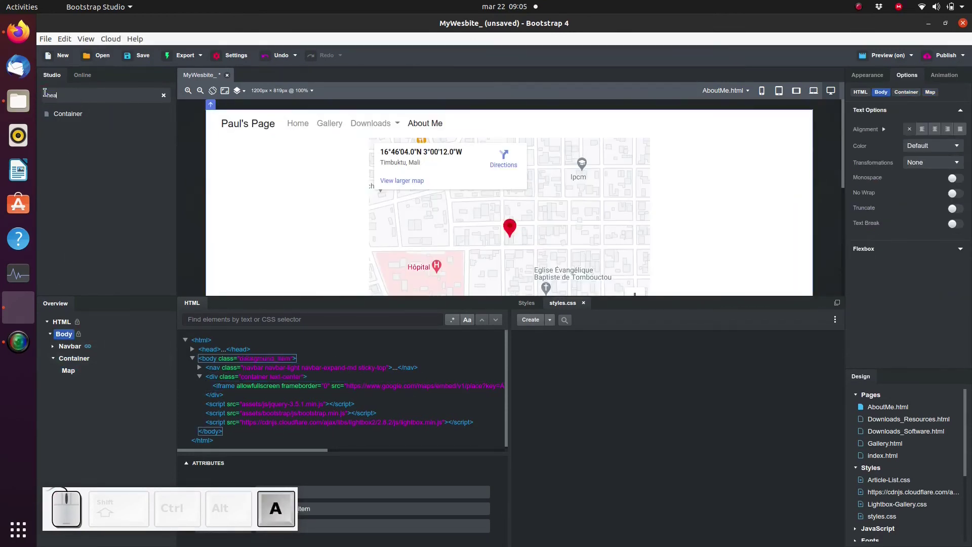
Add a Heading into the container above the map and reword it to 'Find me here:'.
{"action": "left_click_drag", "start_coordinate": [58, 119], "coordinate": [109, 414]}
{"action": "left_click", "coordinate": [85, 379]}
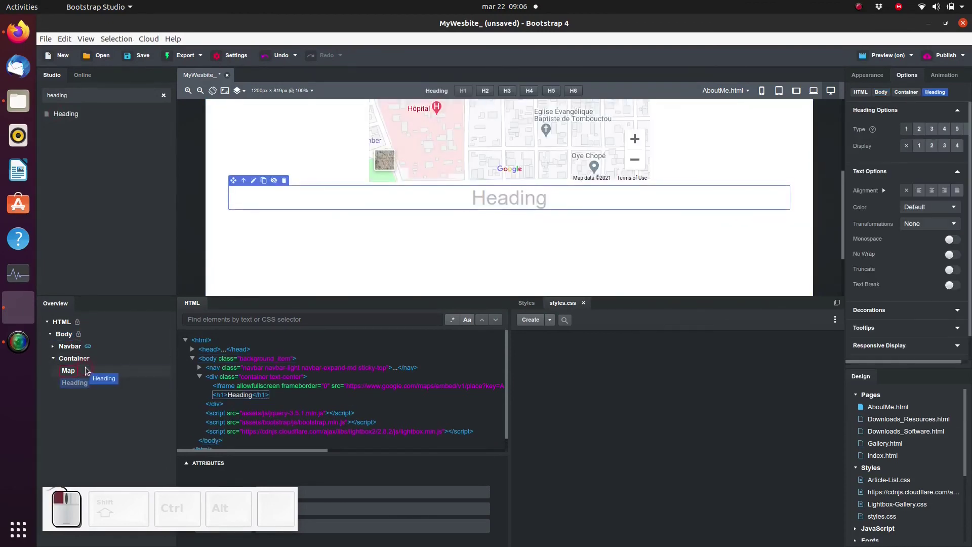
{"action": "left_click", "coordinate": [502, 152]}
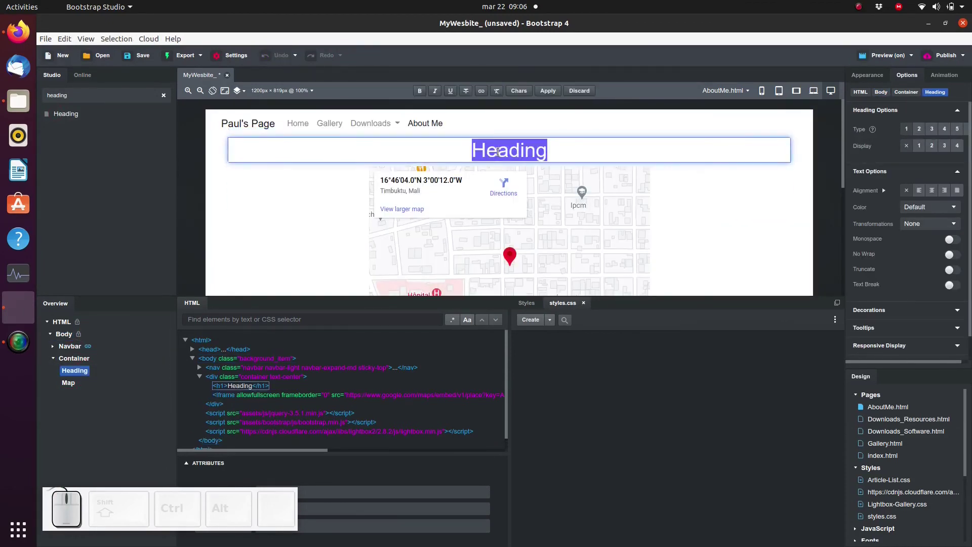
{"action": "key", "text": "shift+space"}
{"action": "key", "text": "shift+space"}
{"action": "key", "text": "shift+;"}
{"action": "left_click", "coordinate": [315, 217]}
Make the heading an H2 and select the container holding the heading and map.
{"action": "left_click", "coordinate": [497, 149]}
{"action": "left_click", "coordinate": [491, 92]}
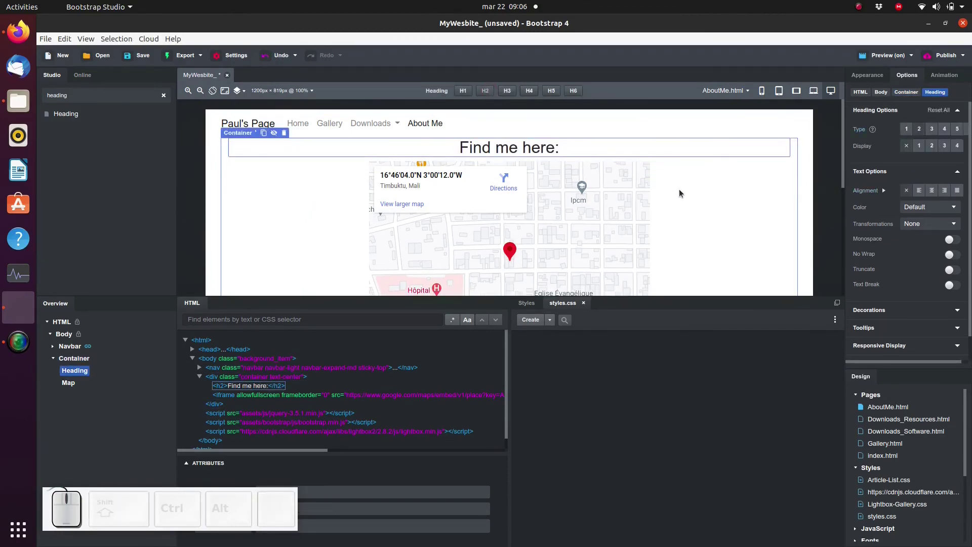
{"action": "left_click", "coordinate": [700, 210]}
{"action": "scroll", "scroll_direction": "down", "scroll_amount": 3}
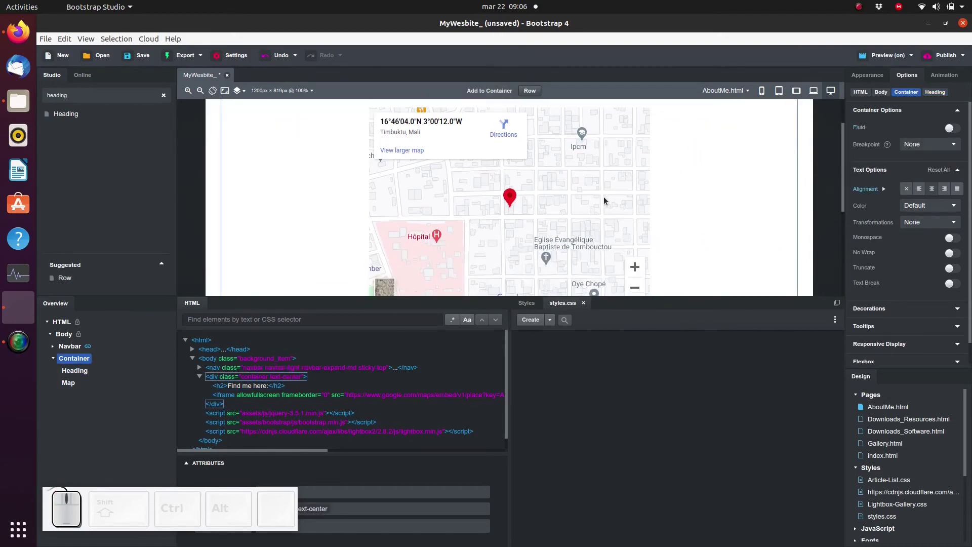
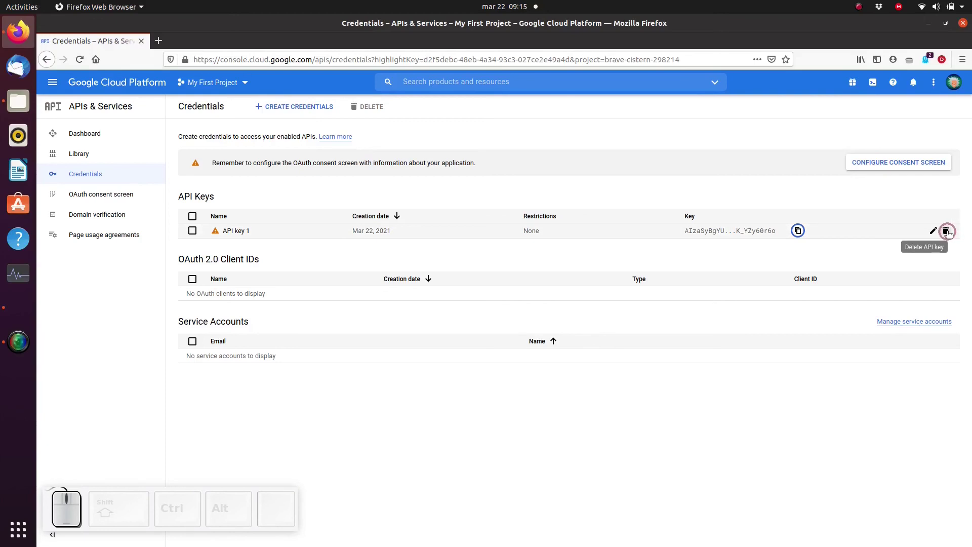
Request deletion of API key 1 on the Credentials page, bringing up the Delete credential prompt.
{"action": "left_click", "coordinate": [948, 235]}
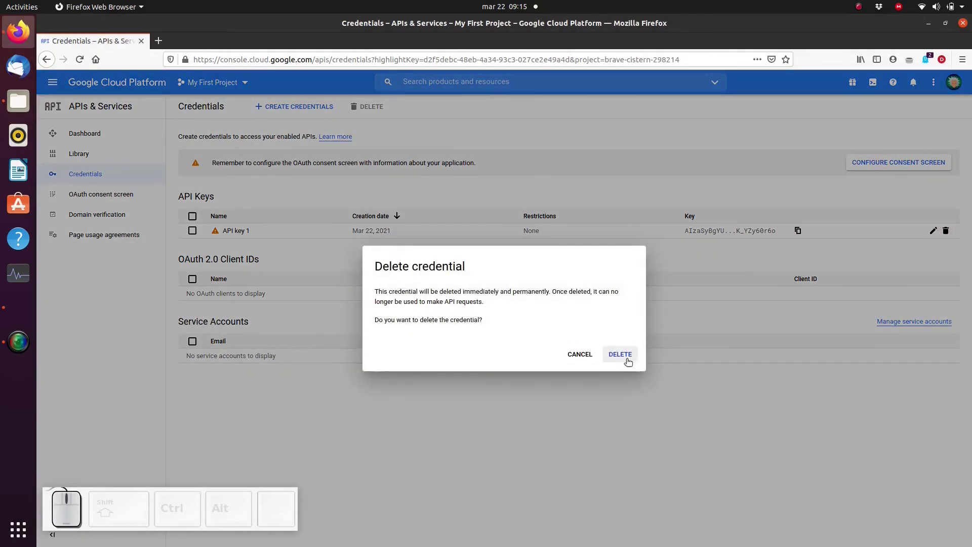